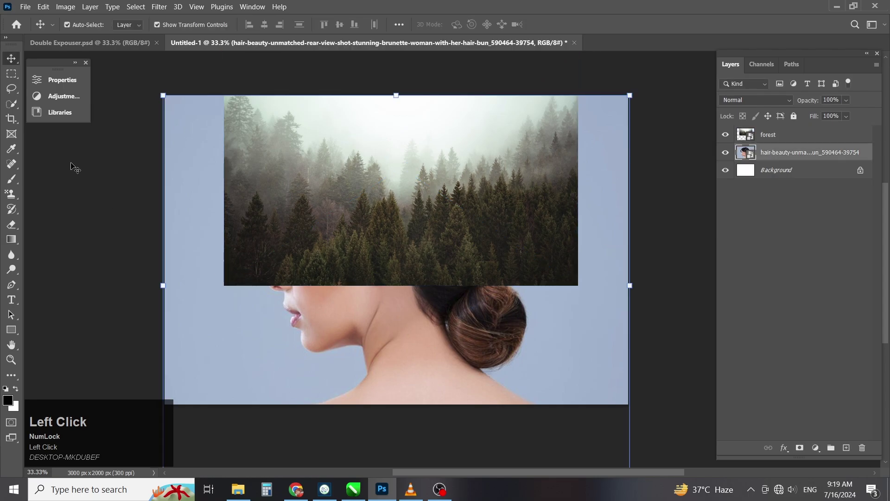
# Step: Select the woman with the Quick Selection subject tool and copy her onto a new layer (Ctrl+J)
pyautogui.rightClick(18, 105)
pyautogui.click(55, 115)
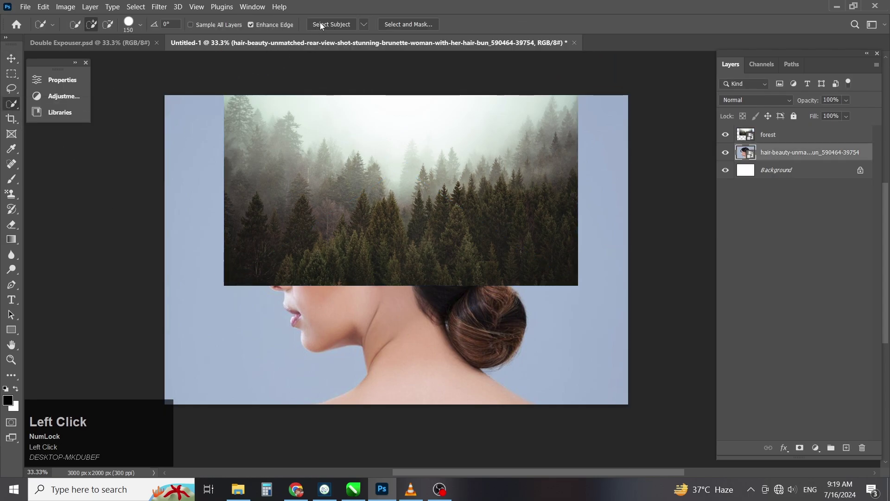
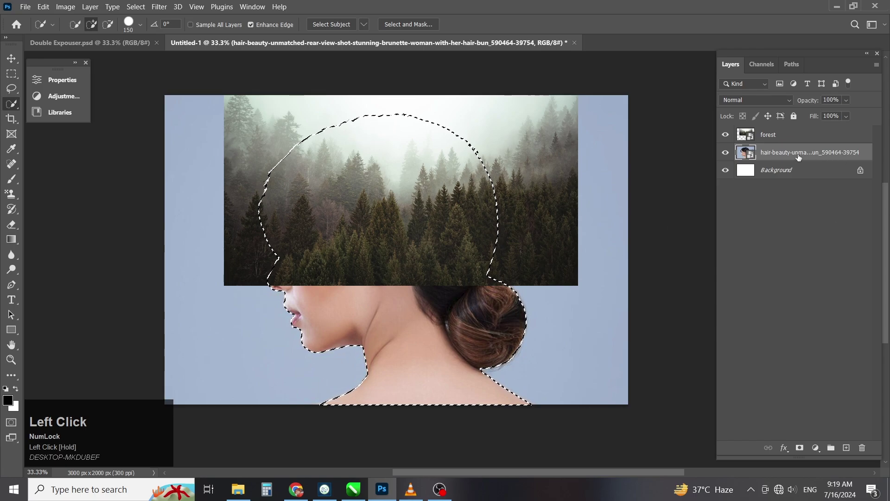
pyautogui.click(798, 159)
pyautogui.press('ctrl+j')
# Step: Delete the original photo layer and target the forest layer for positioning
pyautogui.click(800, 176)
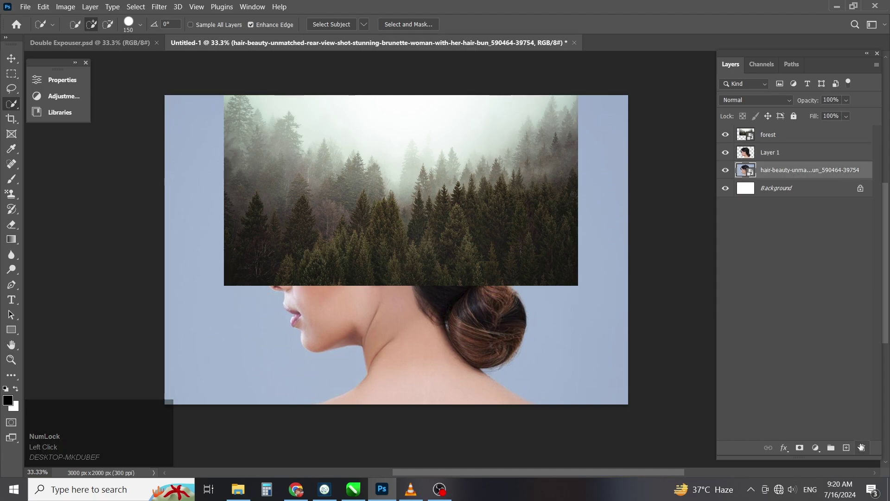
pyautogui.moveTo(863, 449); pyautogui.dragTo(793, 145)
pyautogui.press('ctrl+z')
pyautogui.click(786, 143)
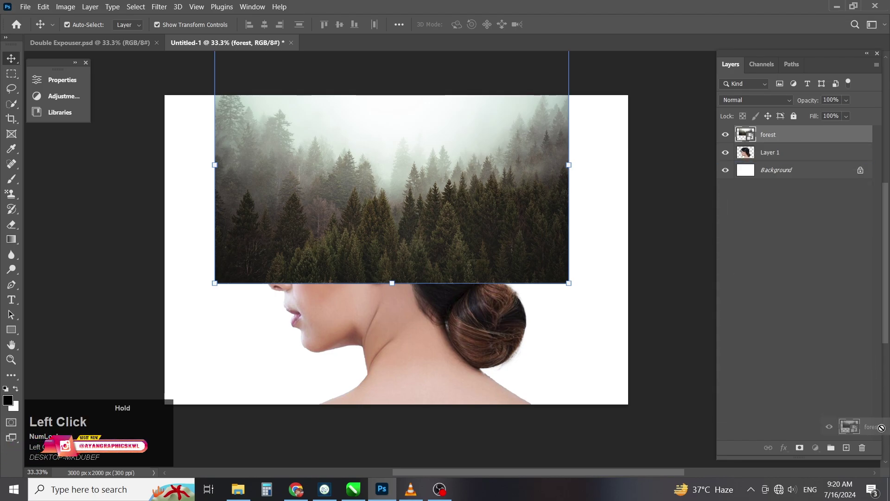
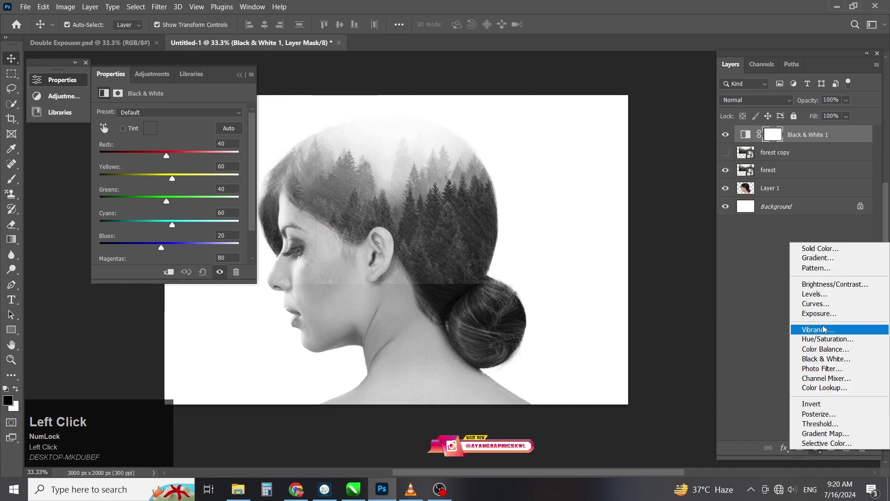
# Step: Raise the contrast of the black-and-white blend with the Levels sliders
pyautogui.moveTo(813, 300); pyautogui.dragTo(243, 77)
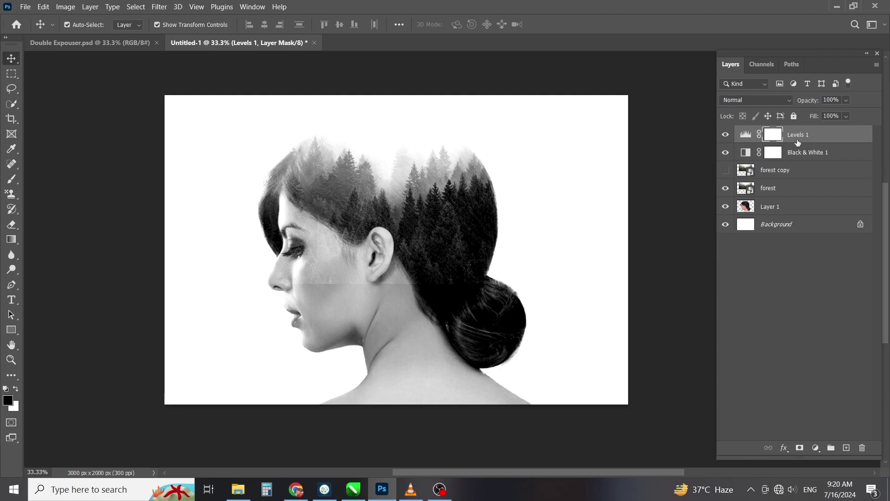
# Step: Mask the forest's lower edge off the face with a 300 px soft black brush, then duplicate the masked layer
pyautogui.click(801, 139)
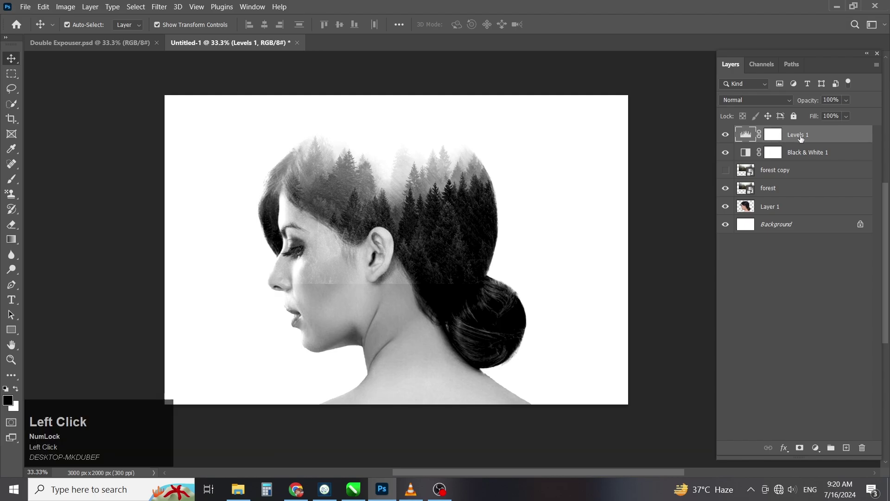
pyautogui.click(775, 195)
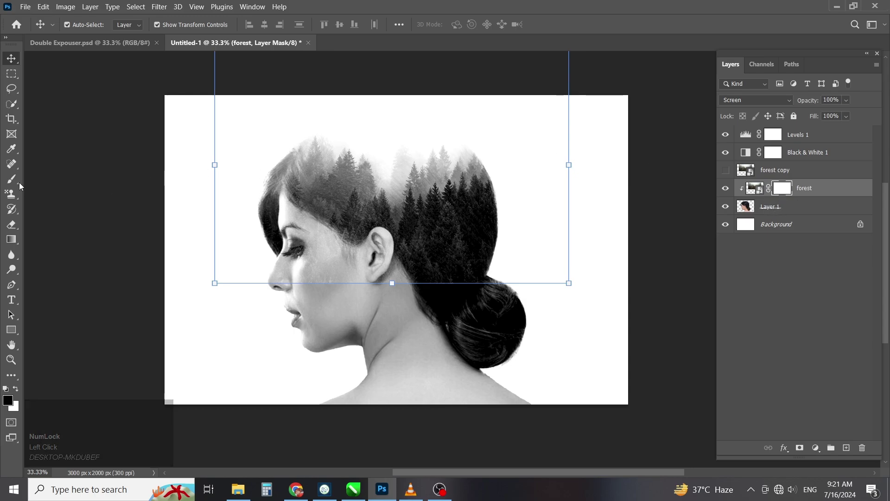
pyautogui.doubleClick(13, 180)
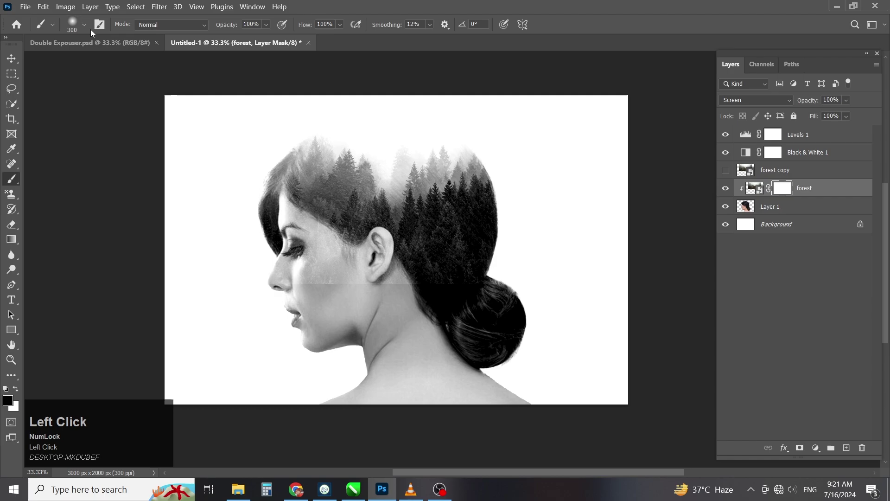
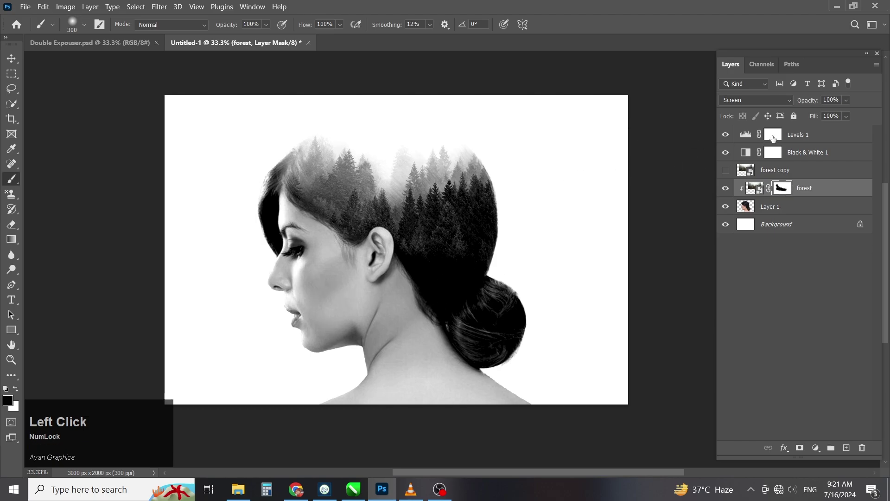
pyautogui.click(797, 137)
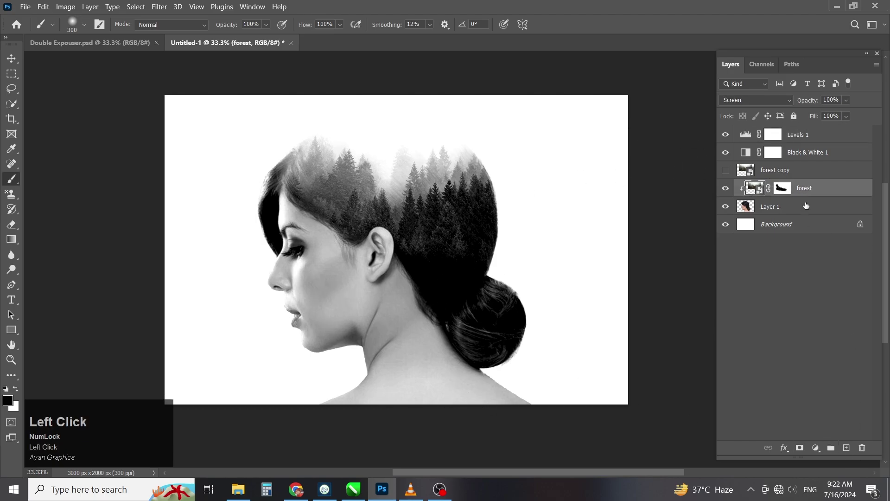
# Step: Set forest copy 2 to Hard Light and retune the Levels contrast
pyautogui.click(809, 190)
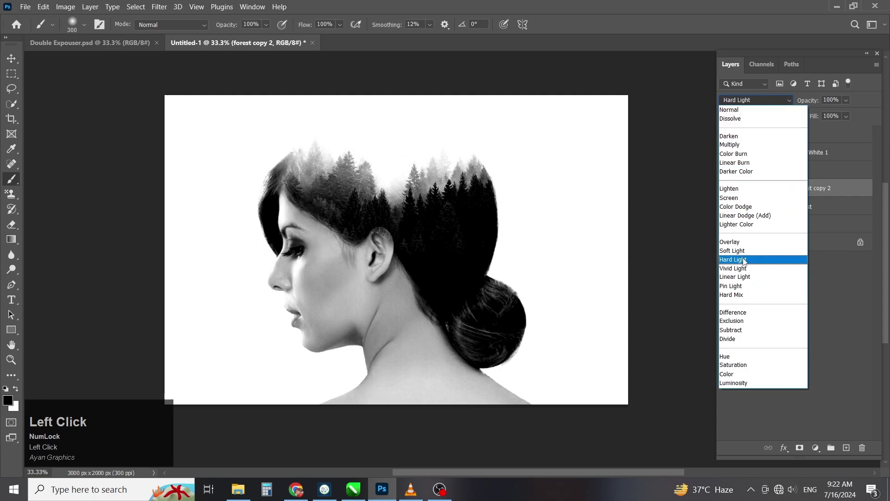
pyautogui.moveTo(745, 264); pyautogui.dragTo(241, 79)
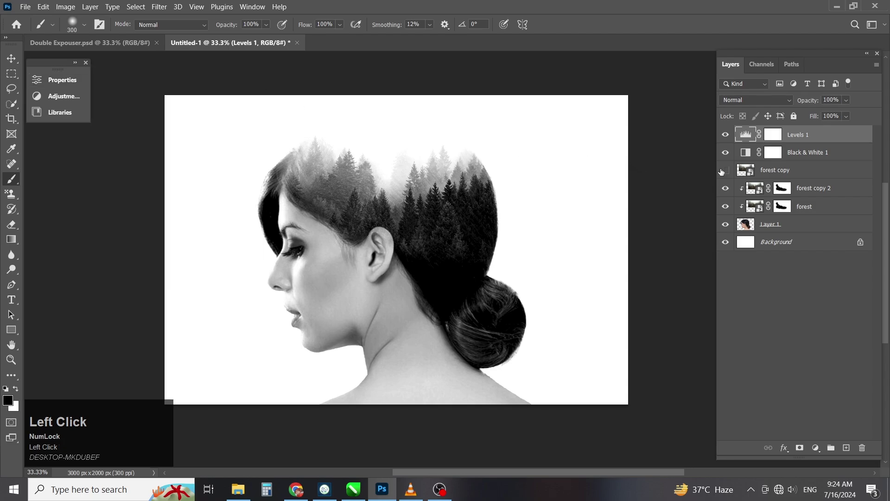
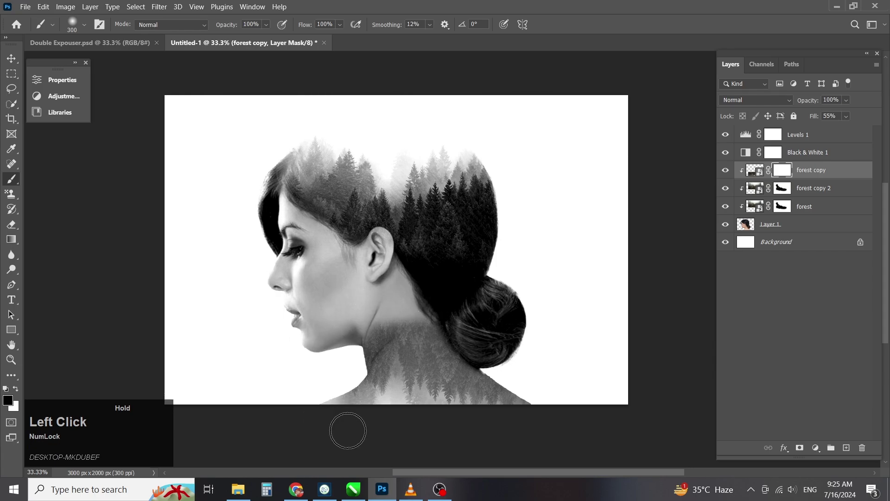
# Step: Duplicate the neck forest copy as forest copy 3 to strengthen the trees over the shoulders
pyautogui.click(839, 173)
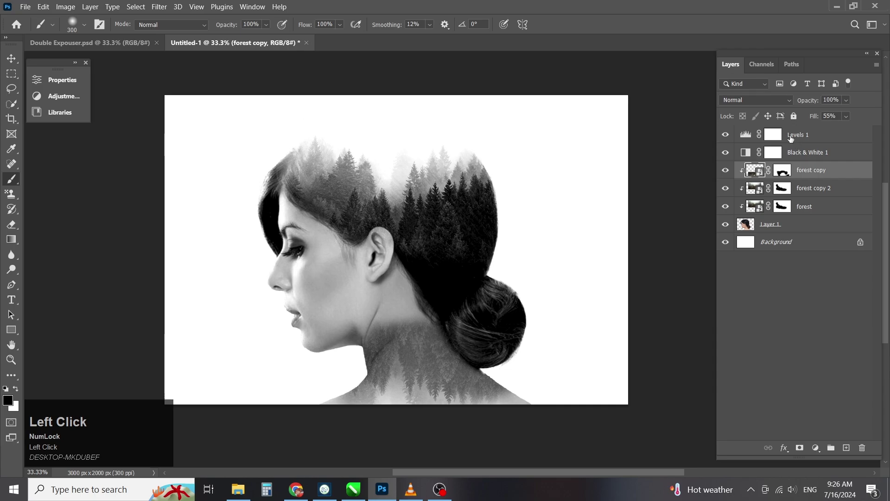
pyautogui.moveTo(742, 102); pyautogui.dragTo(825, 174)
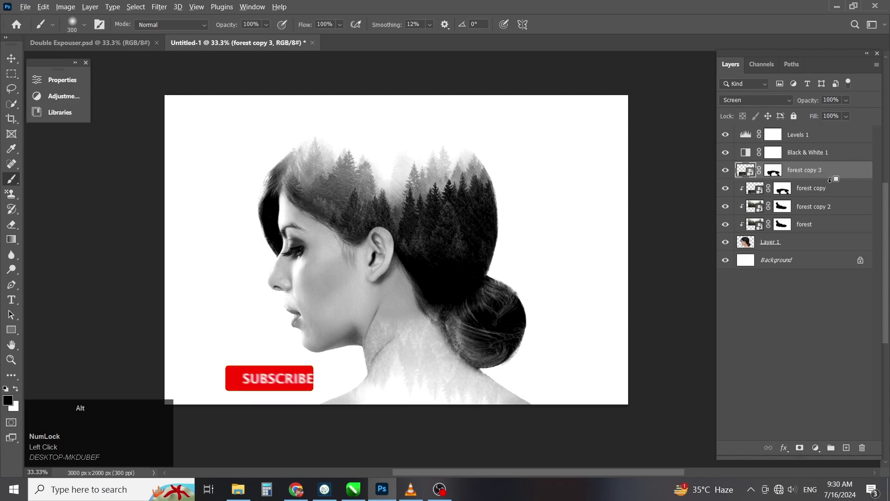
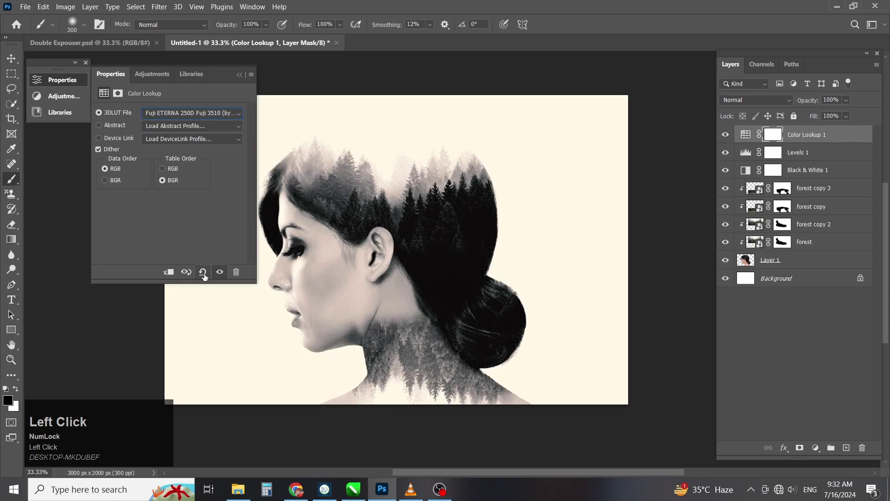
# Step: Blend the Fuji ETERNA Color Lookup layer in Lighten mode so the background stays white
pyautogui.click(736, 103)
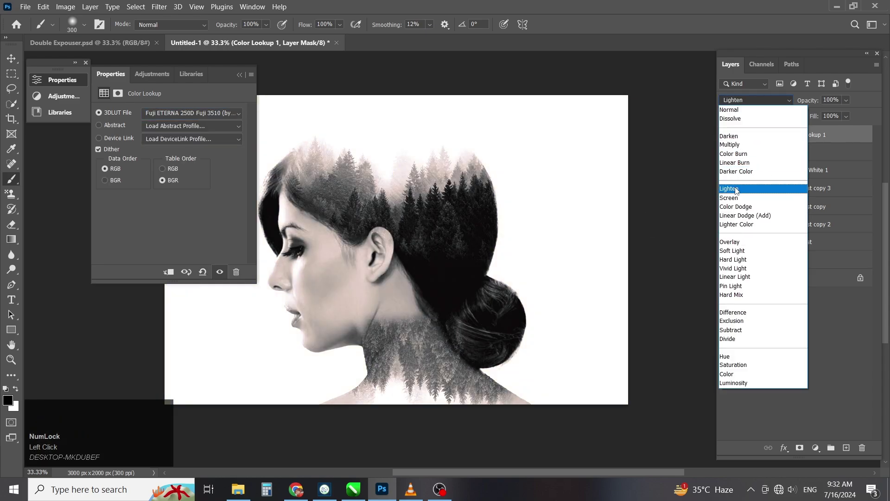